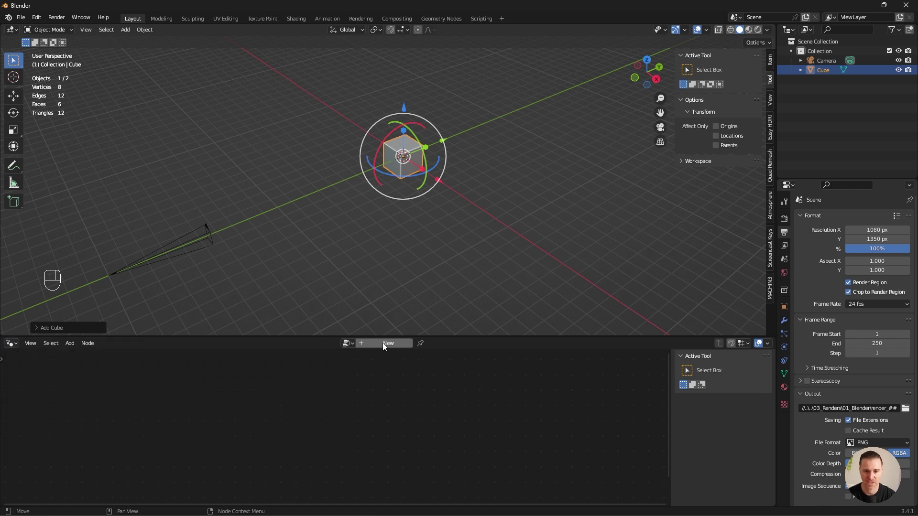
# Create a new geometry nodes tree on the Cube with a Cloner grid node feeding the output.
pyautogui.click(385, 347)
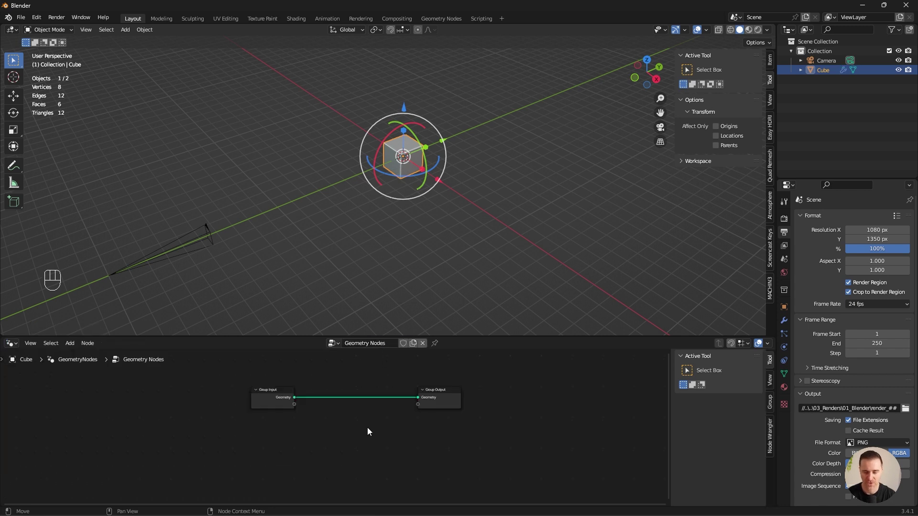
pyautogui.press('shift+a')
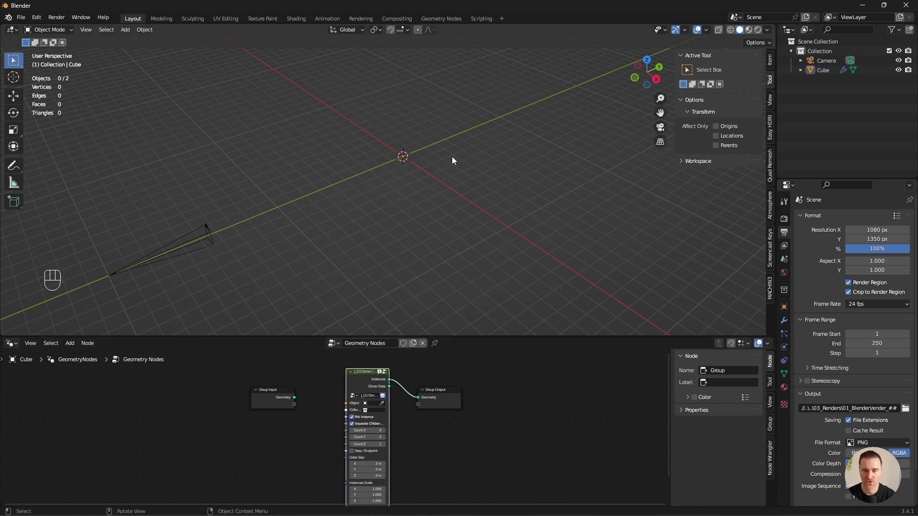
# Add a second cube CubeBase with a Bevel modifier: amount 0.05 m, 5 segments.
pyautogui.press('shift+a')
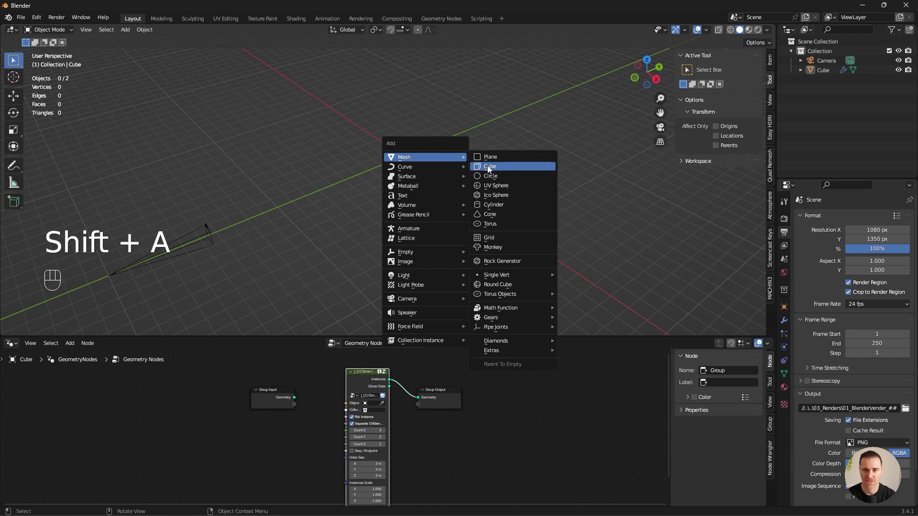
pyautogui.click(784, 326)
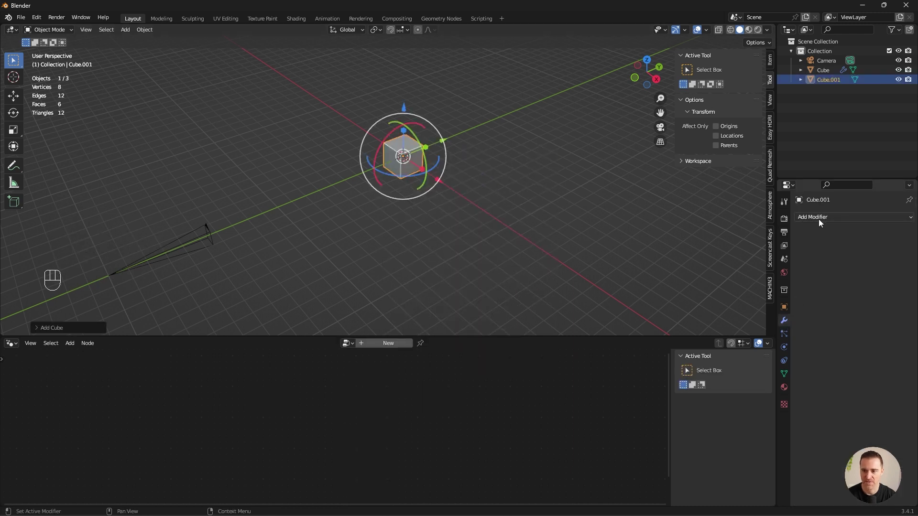
pyautogui.moveTo(821, 223); pyautogui.dragTo(732, 258)
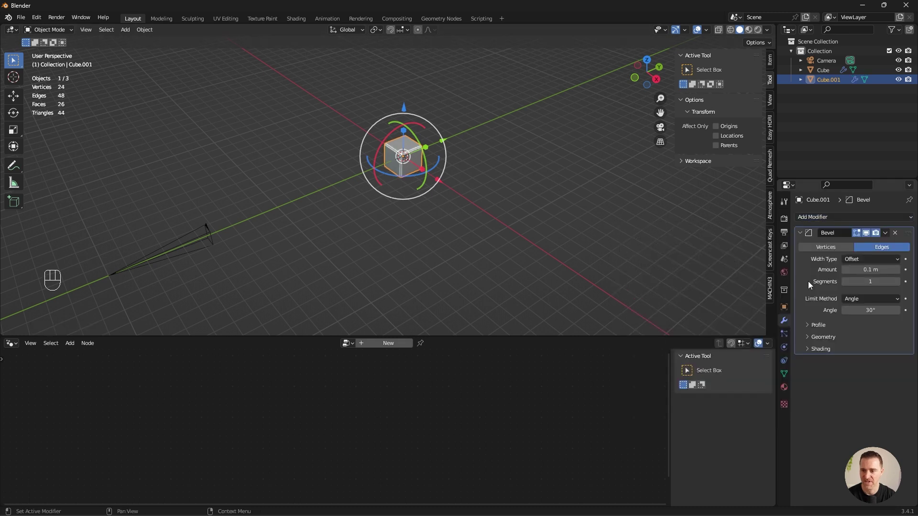
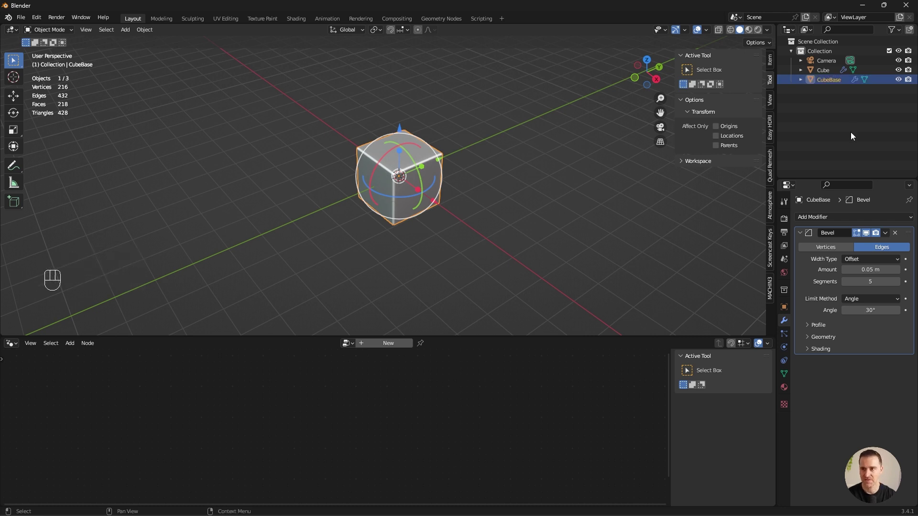
# Hide CubeBase and set CubeGNBig's cloner to instance it in a 6×6×6 grid with 2 m spacing.
pyautogui.click(902, 82)
pyautogui.moveTo(910, 82); pyautogui.dragTo(826, 75)
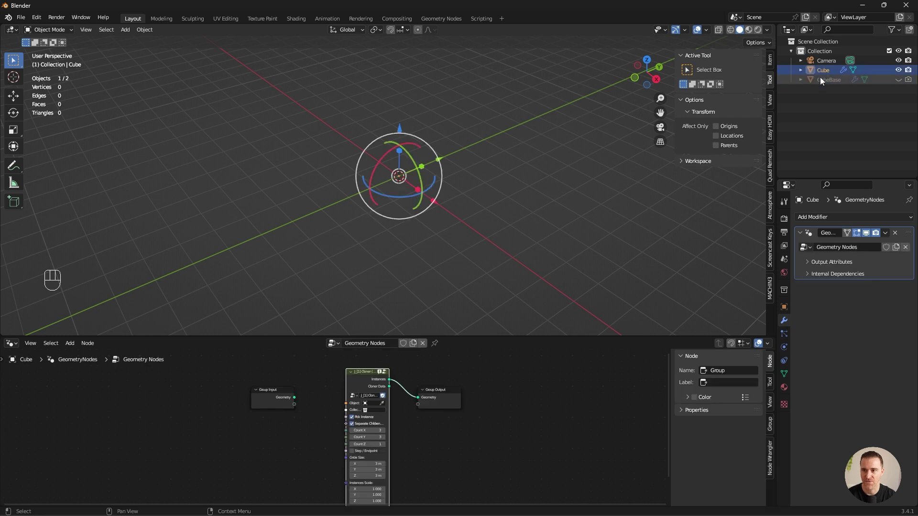
pyautogui.moveTo(824, 75); pyautogui.dragTo(837, 78)
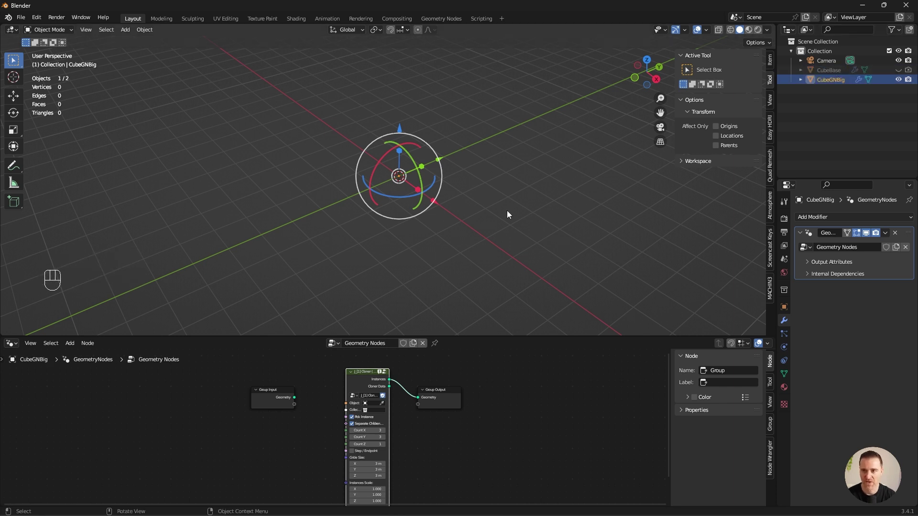
pyautogui.click(503, 359)
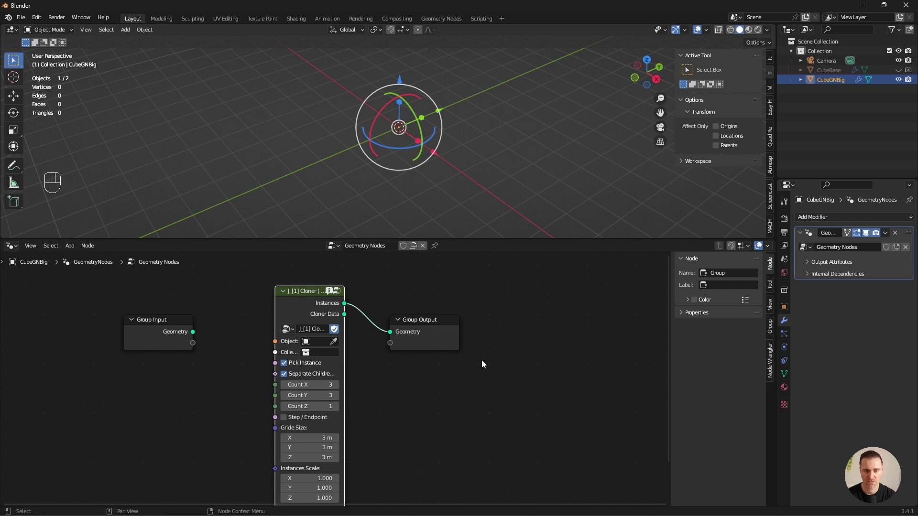
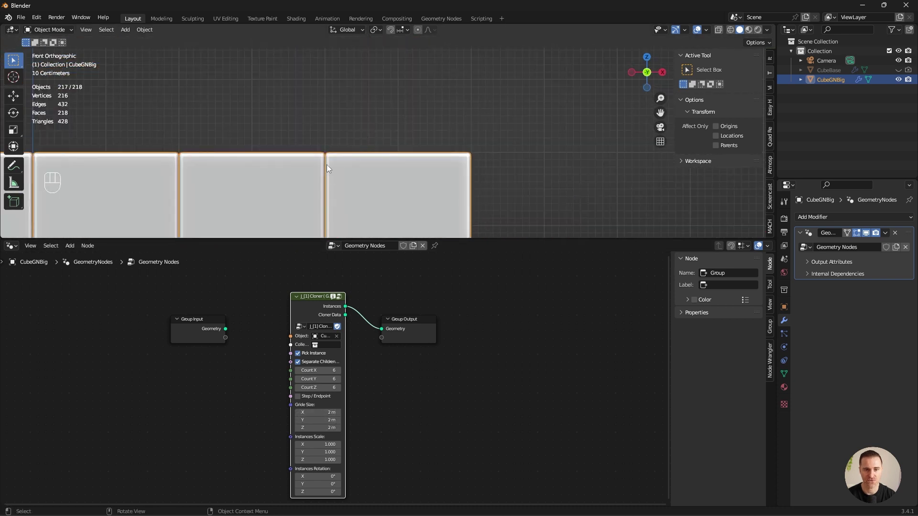
# Inspect the packed cube block from the front, zooming on the edges between cubes.
pyautogui.middleClick(335, 169)
pyautogui.moveTo(304, 194); pyautogui.dragTo(345, 100)
pyautogui.moveTo(169, 116); pyautogui.dragTo(347, 162)
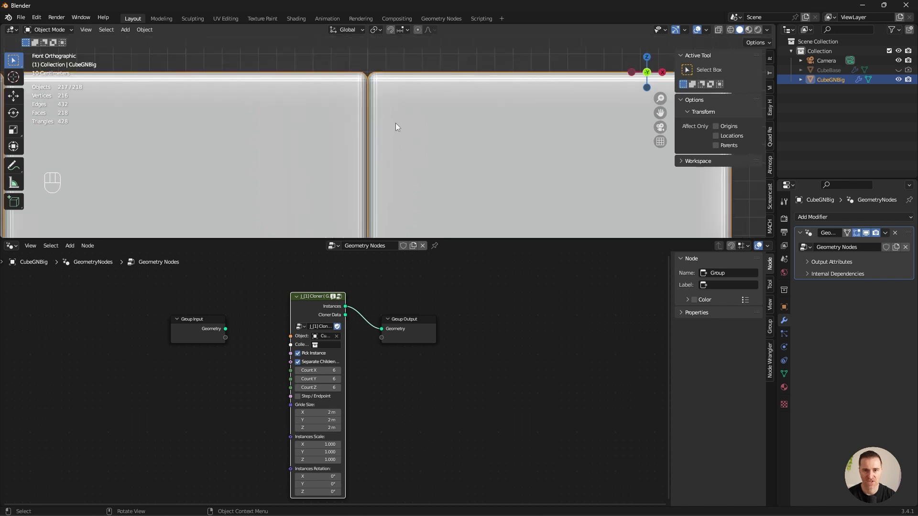
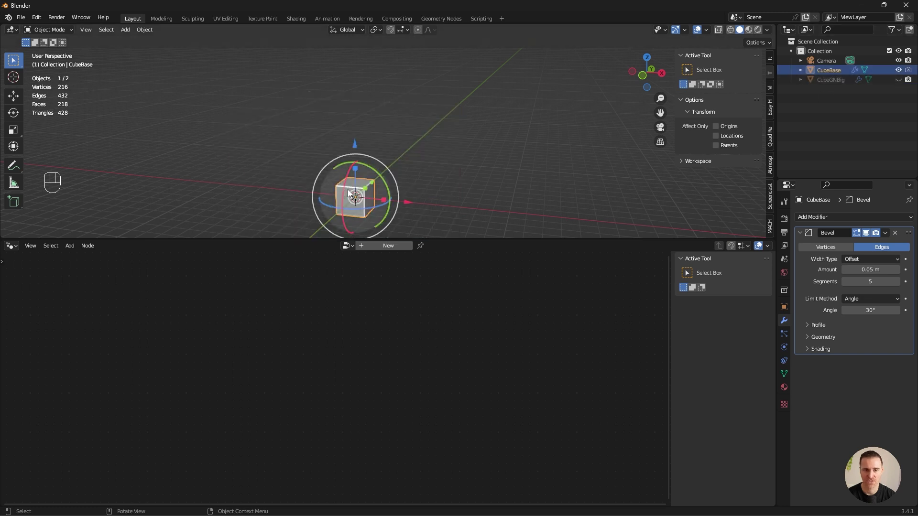
# Set Grid Size to 2.01 m and add an Effector (Step) node with Scale -0.4 before the output.
pyautogui.moveTo(352, 190); pyautogui.dragTo(345, 198)
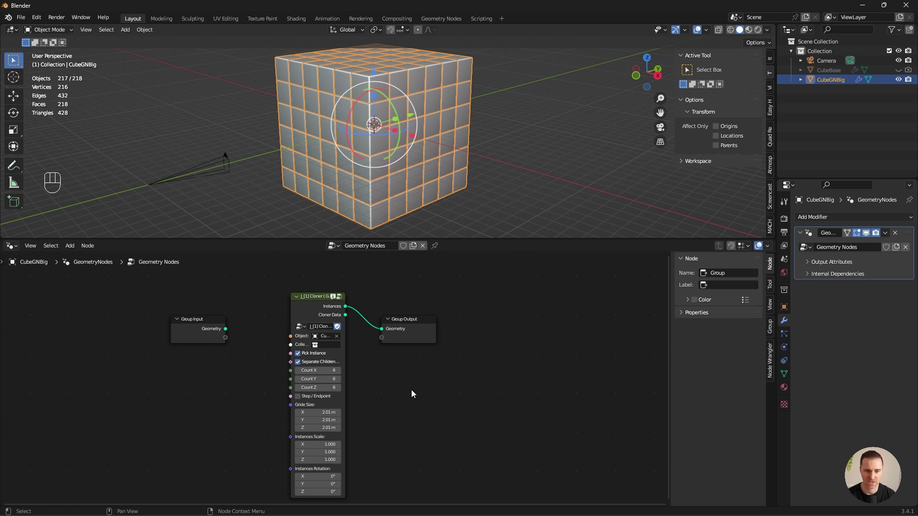
pyautogui.press('shift+a')
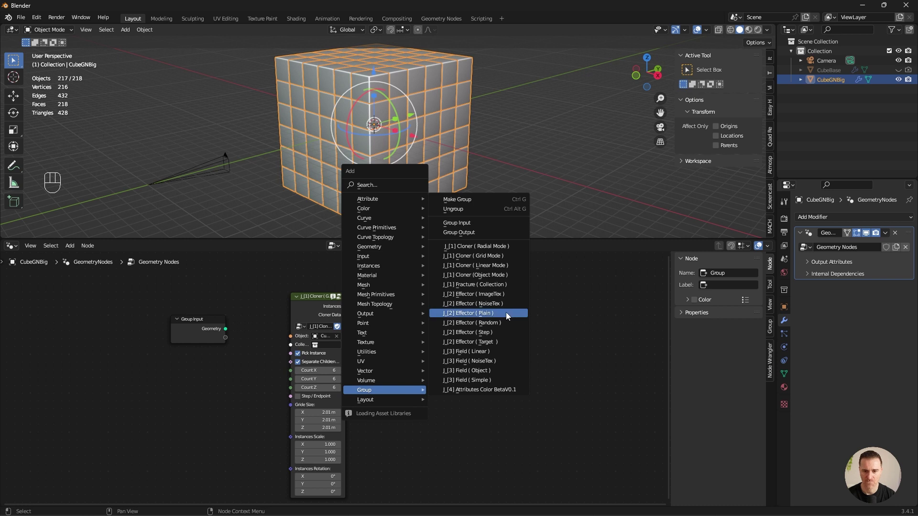
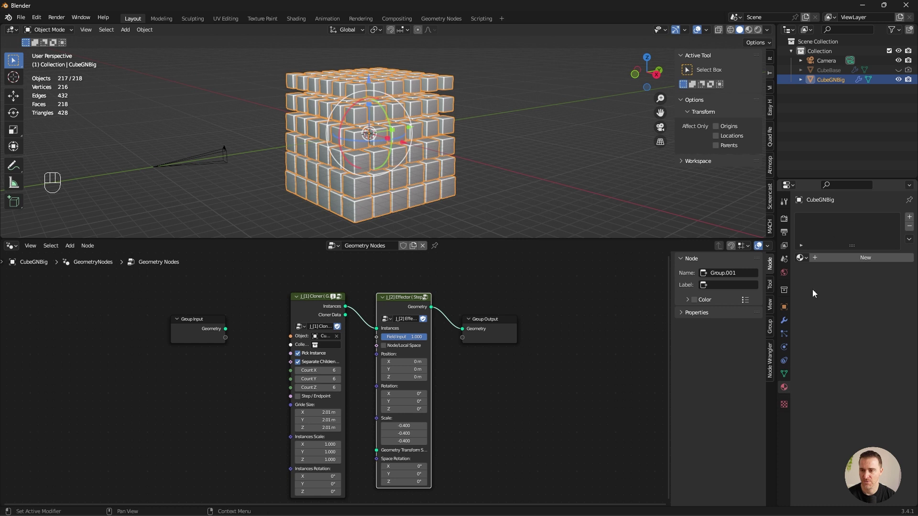
# Create the CubeGNBig material and assign it via a Set Material node before Group Output.
pyautogui.click(853, 260)
pyautogui.press('shift+a')
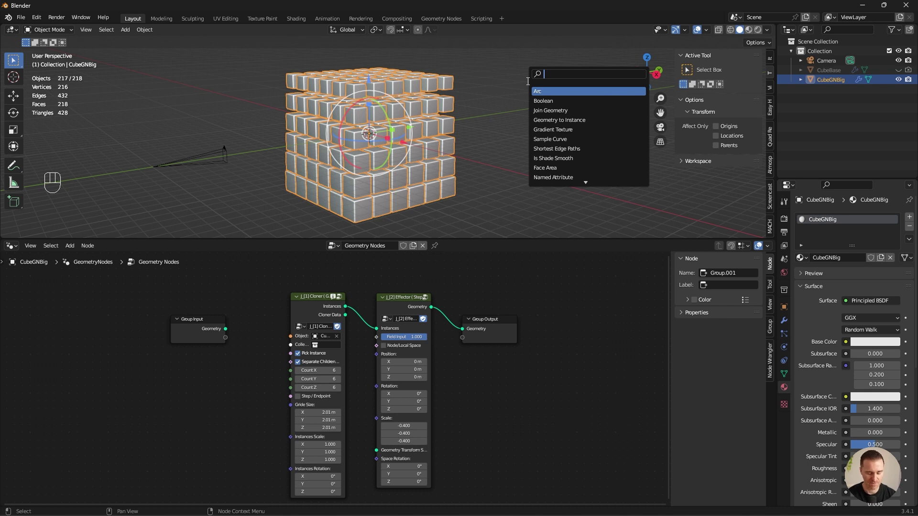
pyautogui.moveTo(472, 340); pyautogui.dragTo(490, 352)
pyautogui.click(553, 404)
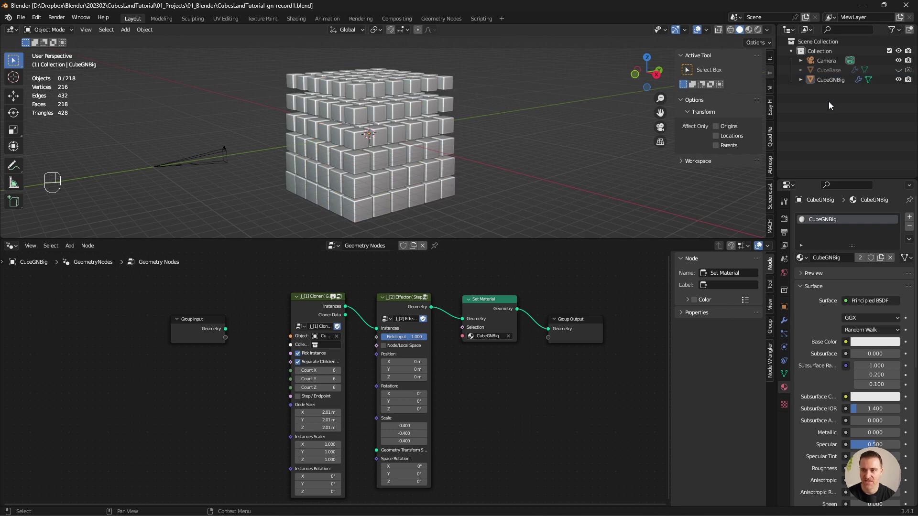
# Paste a copy of the grid as CubeGNSmall, delete CubeBase.001, and rename its duplicated material.
pyautogui.press('ctrl+z')
pyautogui.press('ctrl+v')
pyautogui.moveTo(829, 83); pyautogui.dragTo(830, 111)
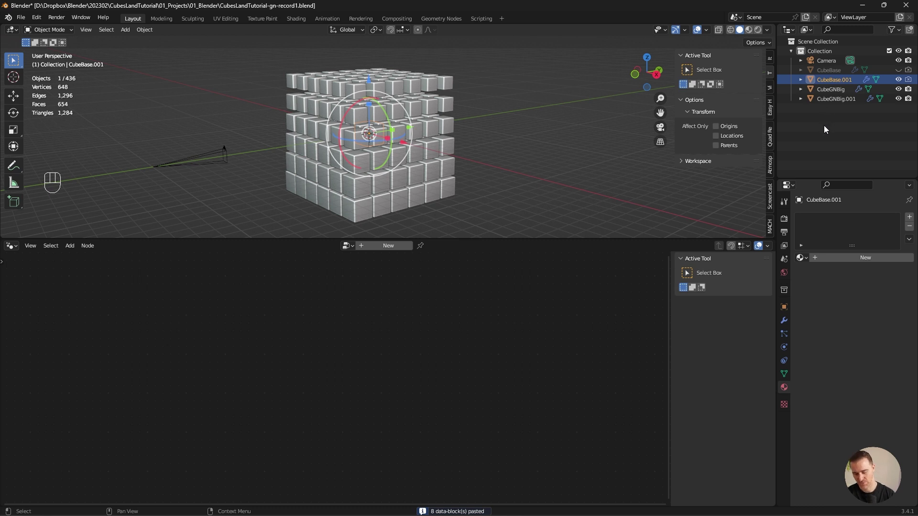
pyautogui.press('Delete')
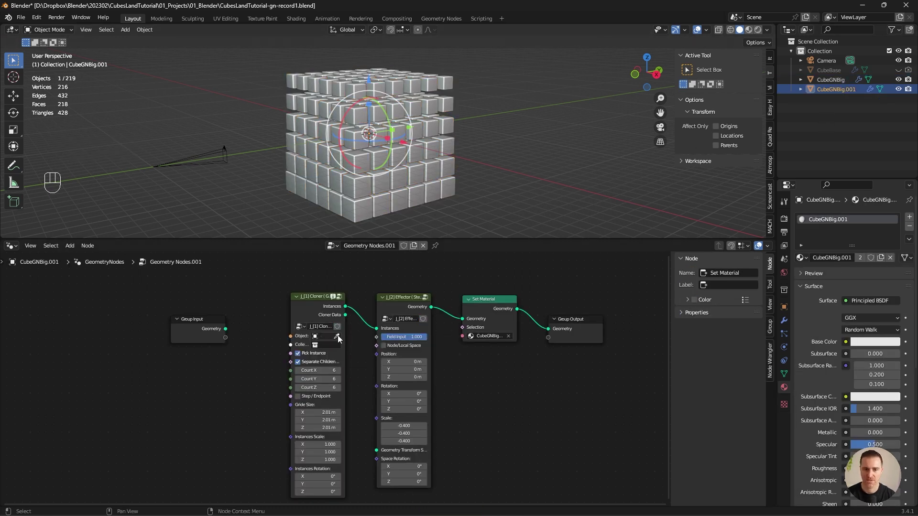
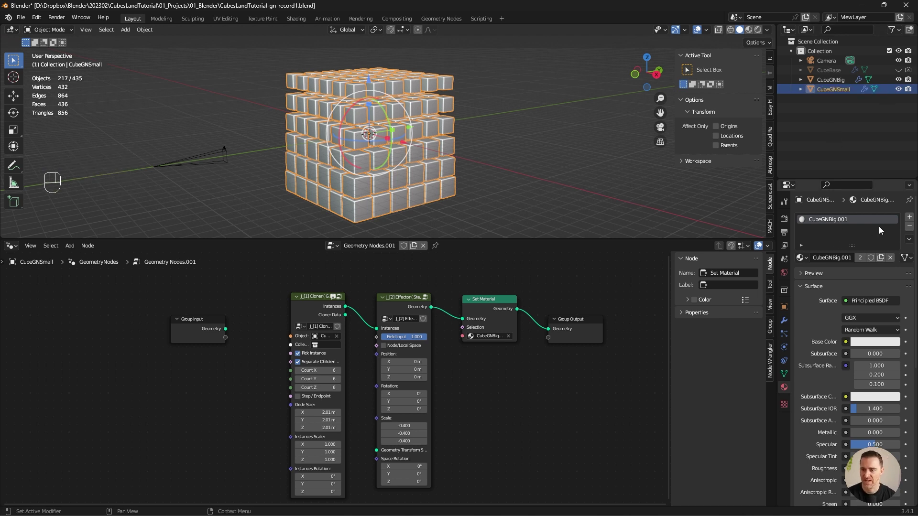
pyautogui.moveTo(882, 261); pyautogui.dragTo(823, 241)
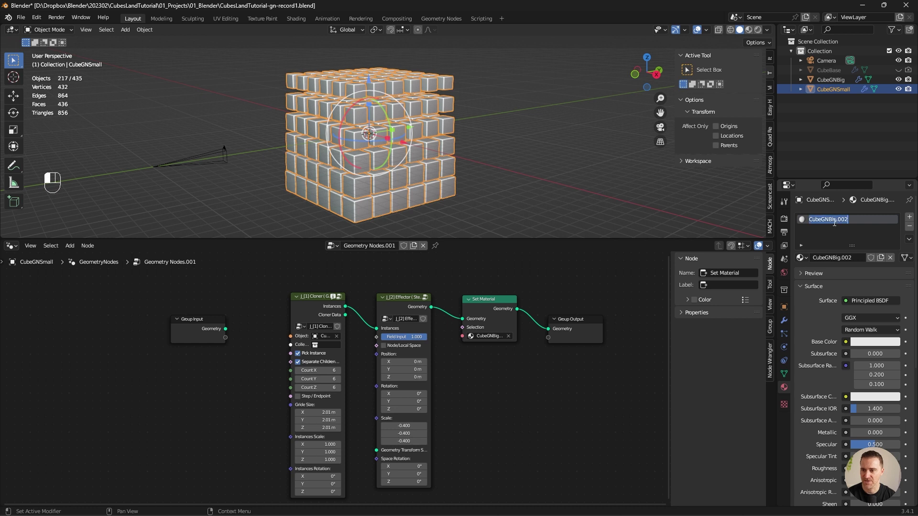
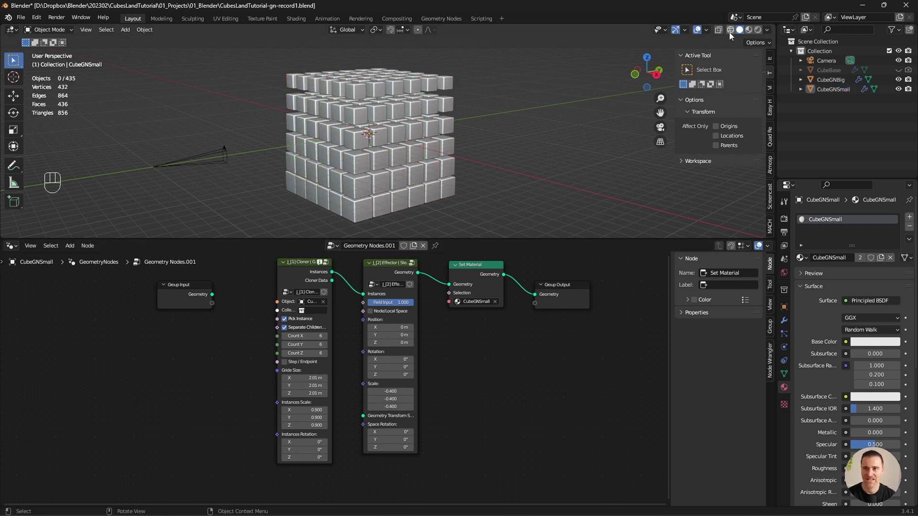
pyautogui.moveTo(732, 35); pyautogui.dragTo(301, 121)
pyautogui.moveTo(284, 134); pyautogui.dragTo(321, 125)
pyautogui.moveTo(316, 121); pyautogui.dragTo(331, 110)
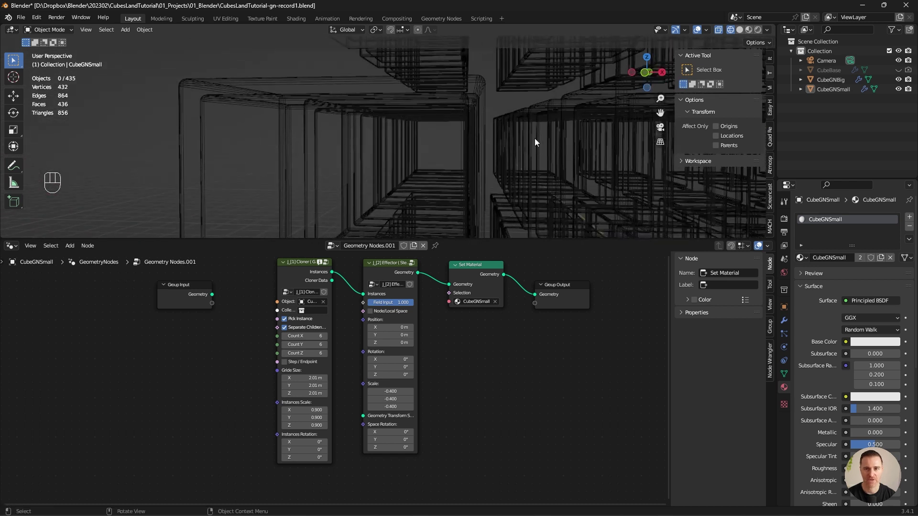
pyautogui.middleClick(547, 143)
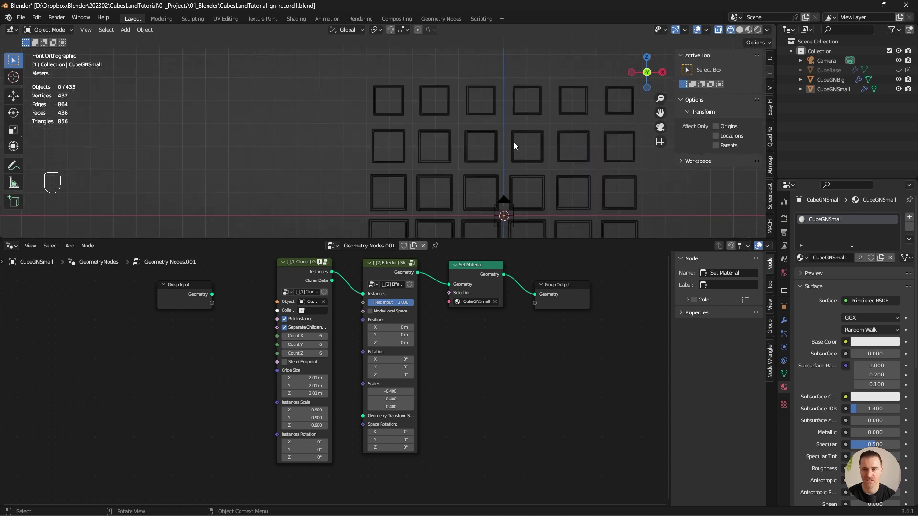
pyautogui.moveTo(490, 146); pyautogui.dragTo(487, 97)
pyautogui.moveTo(447, 195); pyautogui.dragTo(509, 178)
pyautogui.moveTo(509, 178); pyautogui.dragTo(388, 46)
pyautogui.click(535, 137)
pyautogui.moveTo(370, 186); pyautogui.dragTo(486, 76)
pyautogui.moveTo(294, 106); pyautogui.dragTo(300, 49)
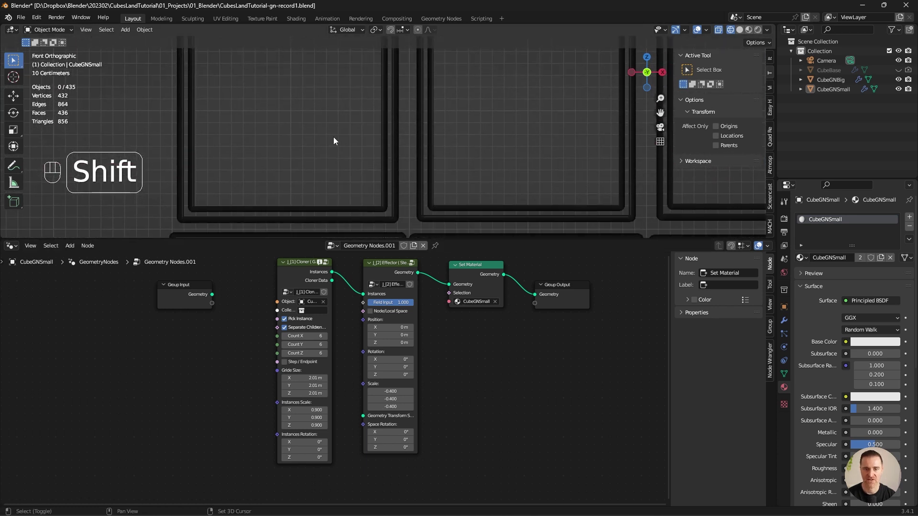
pyautogui.middleClick(340, 203)
pyautogui.middleClick(500, 182)
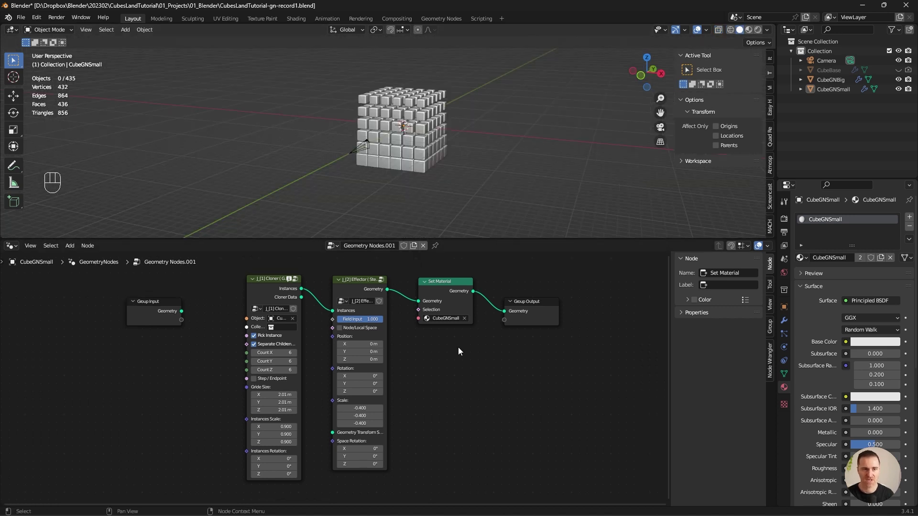
# Switch the viewport to Rendered shading and orbit in on the big cubes.
pyautogui.moveTo(13, 256); pyautogui.dragTo(426, 310)
pyautogui.click(418, 391)
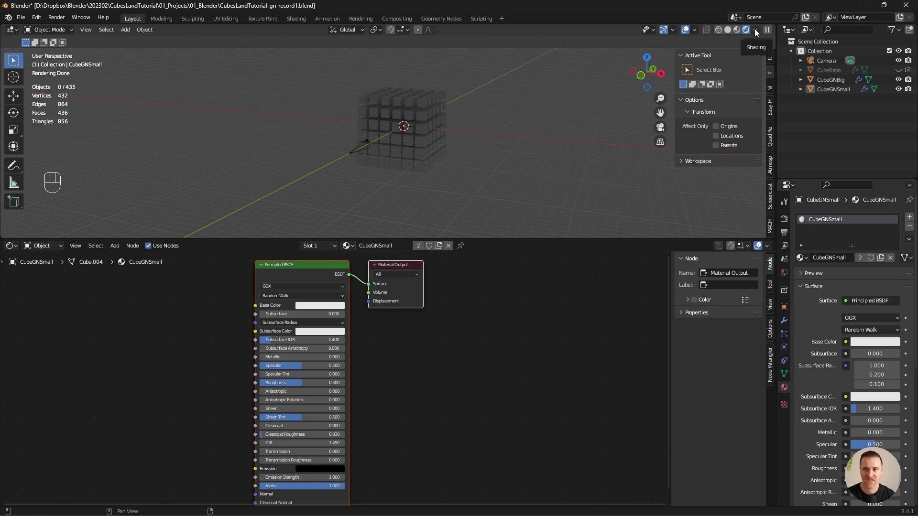
pyautogui.moveTo(756, 33); pyautogui.dragTo(696, 35)
pyautogui.moveTo(696, 35); pyautogui.dragTo(570, 156)
pyautogui.press('ctrl+z')
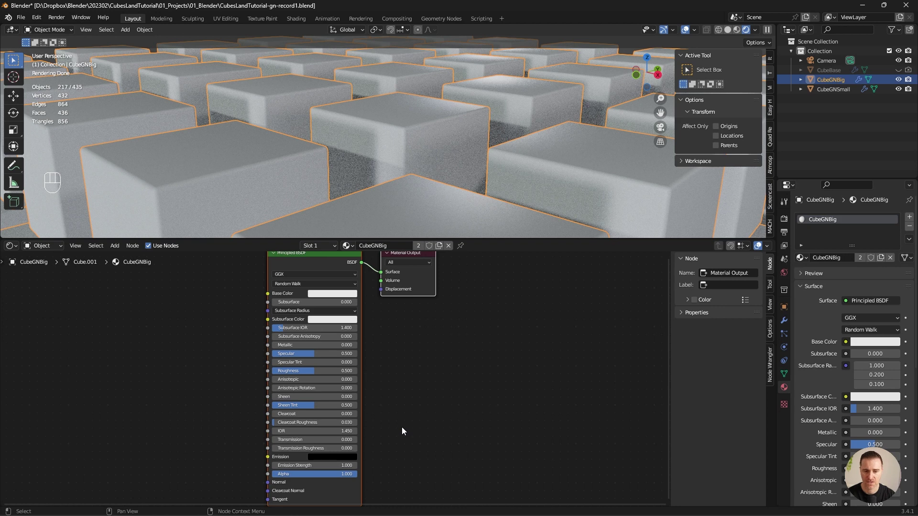
# Set Transmission to 1.0 and add a Noise Texture with coordinates and Mapping via Ctrl+T.
pyautogui.click(282, 443)
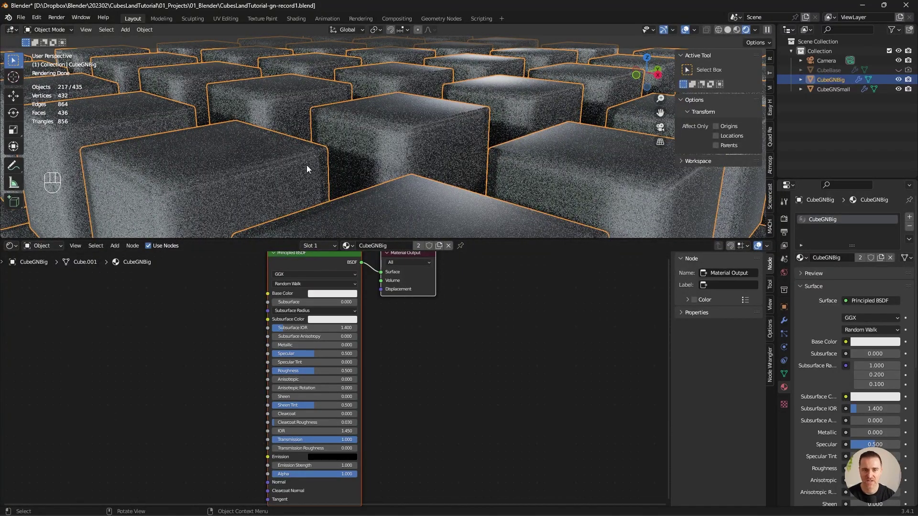
pyautogui.click(355, 165)
pyautogui.middleClick(354, 165)
pyautogui.moveTo(342, 135); pyautogui.dragTo(398, 114)
pyautogui.click(398, 115)
pyautogui.press('Delete')
pyautogui.press('shift+a')
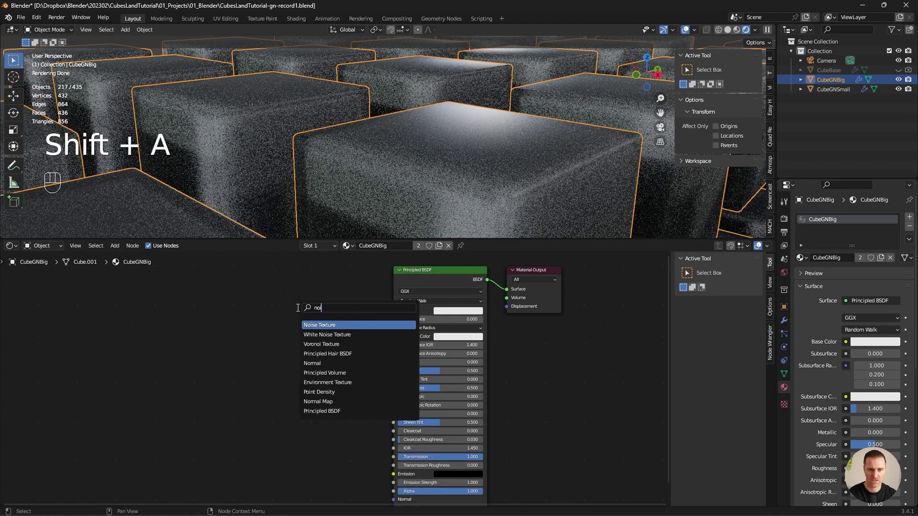
pyautogui.press('ctrl+t')
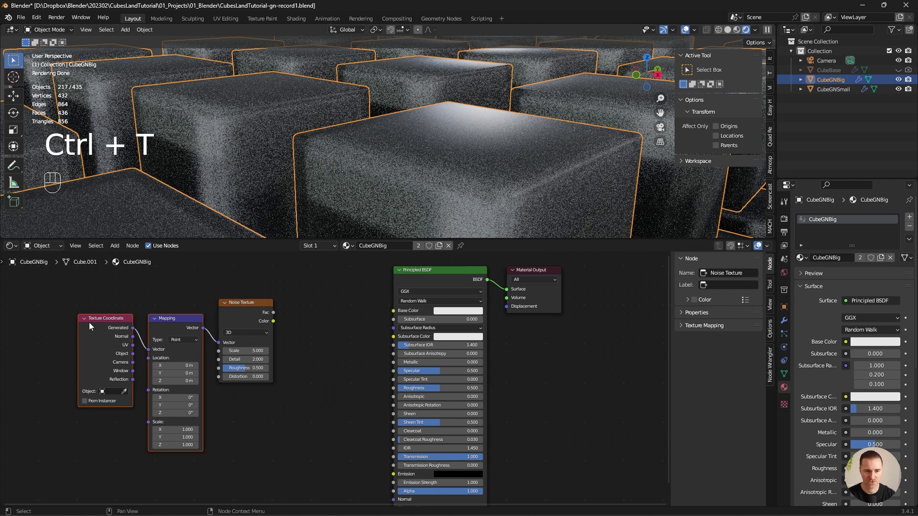
pyautogui.moveTo(135, 358); pyautogui.dragTo(147, 355)
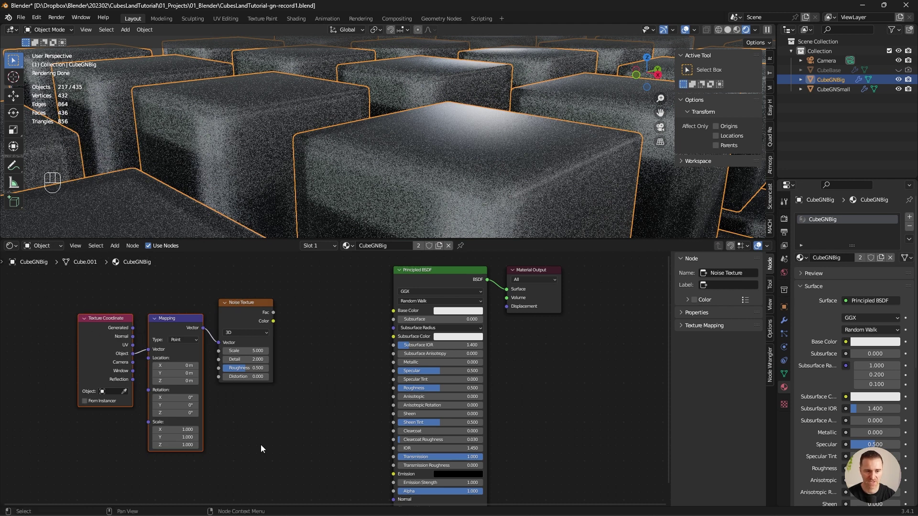
# Add a ColorRamp after the noise (Detail 15), adjust a stop colour and save the file.
pyautogui.press('shift+a')
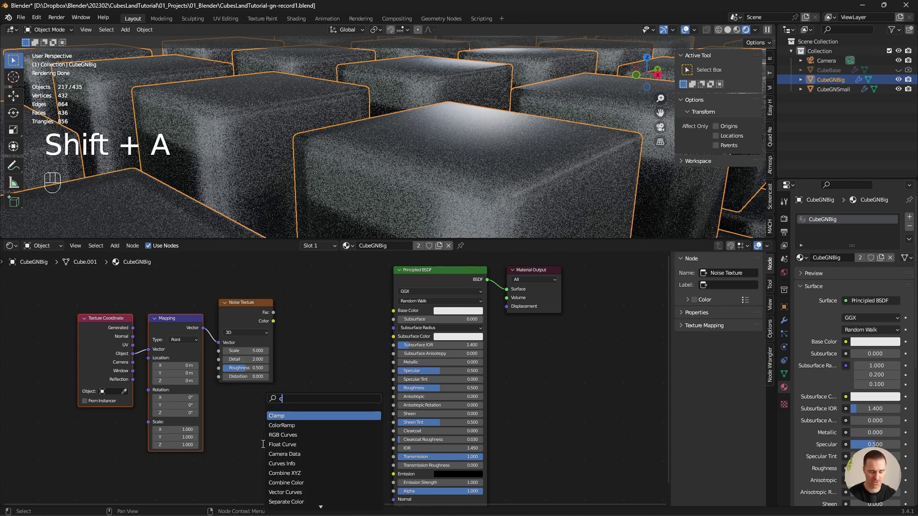
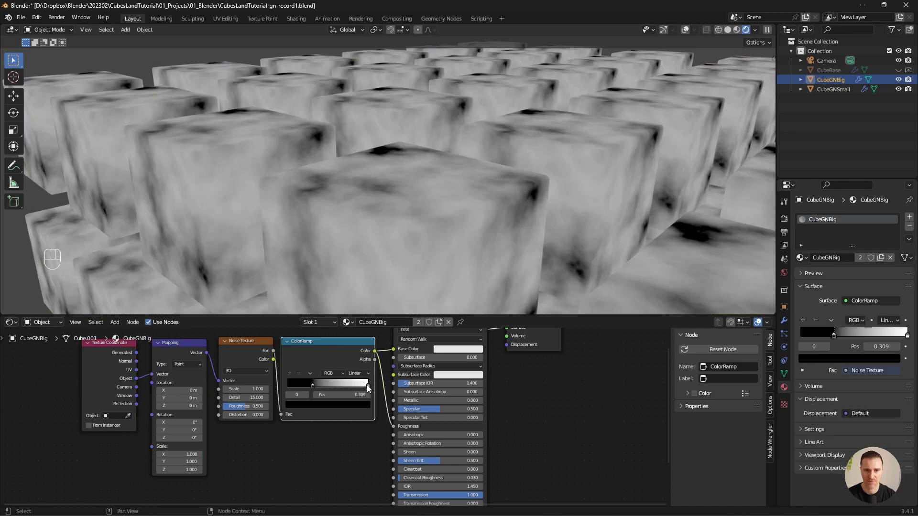
pyautogui.click(373, 391)
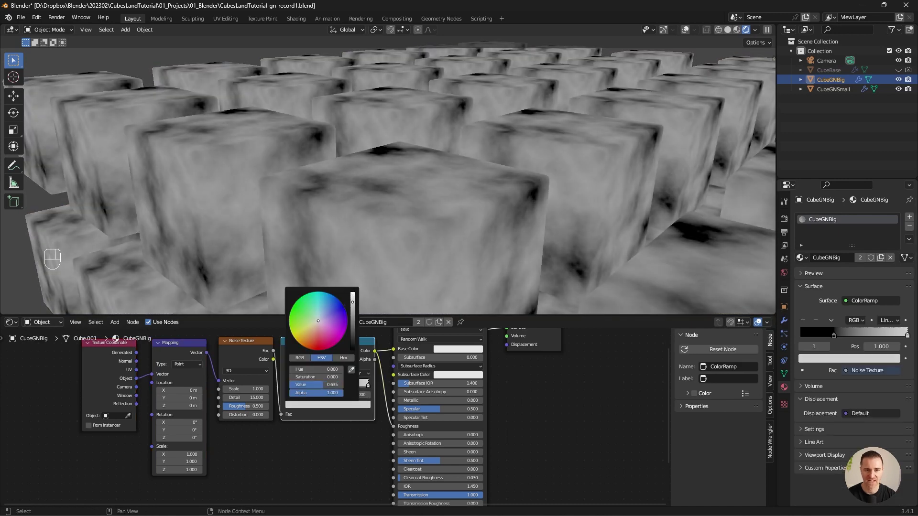
pyautogui.press('ctrl+s')
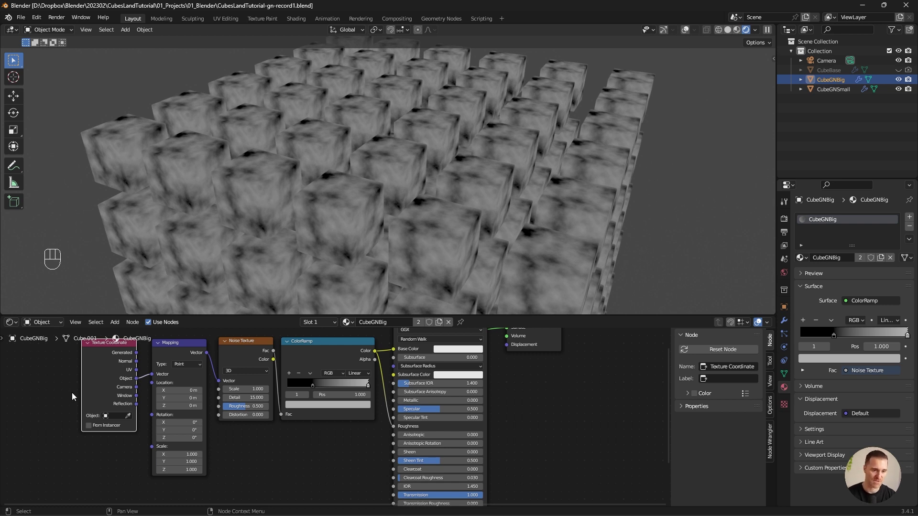
# Feed an Object Info node's Random output through a Math Add into the Mapping node's Location.
pyautogui.click(92, 415)
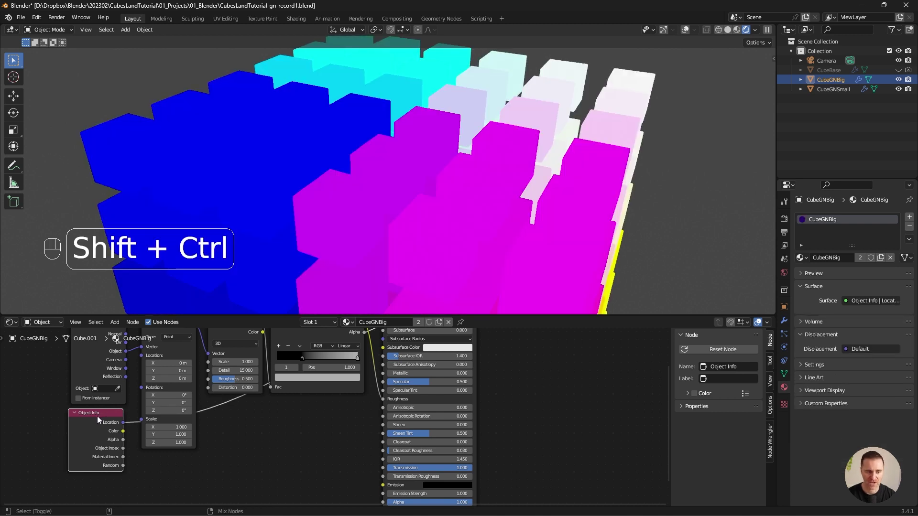
pyautogui.click(100, 420)
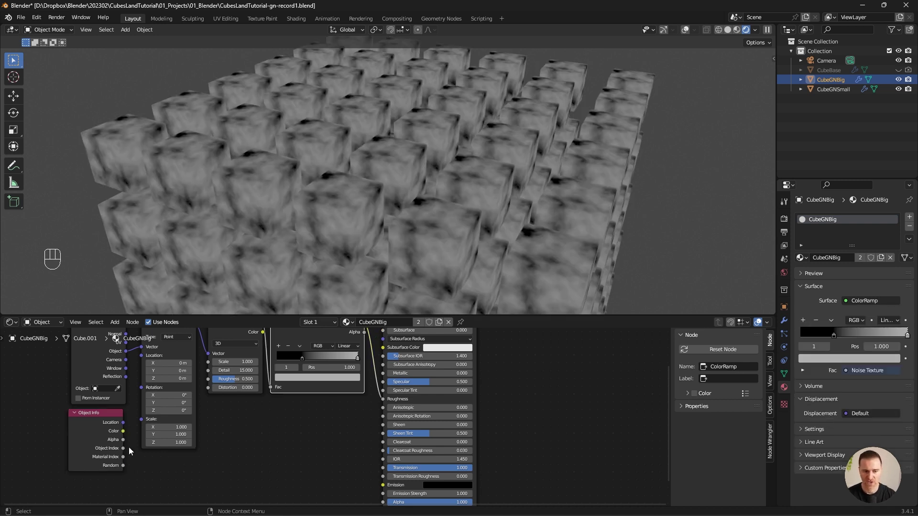
pyautogui.moveTo(125, 469); pyautogui.dragTo(144, 362)
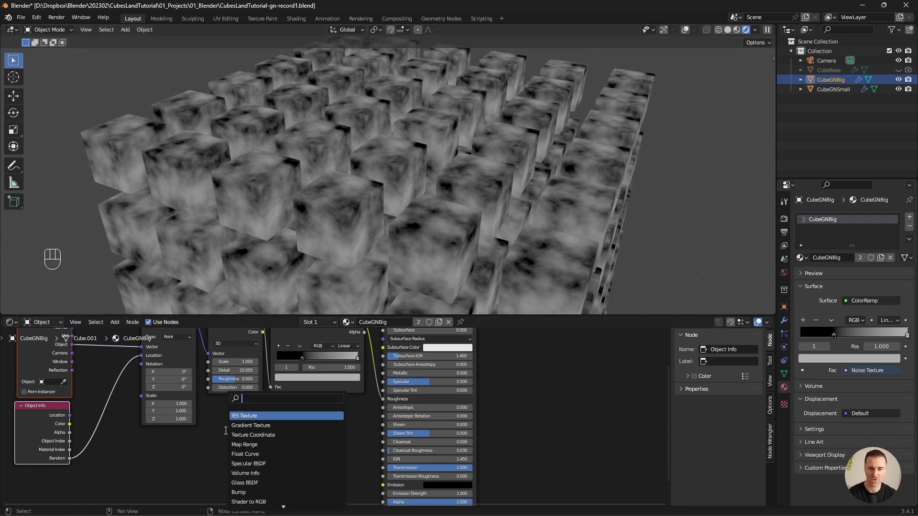
pyautogui.press('BackSpace')
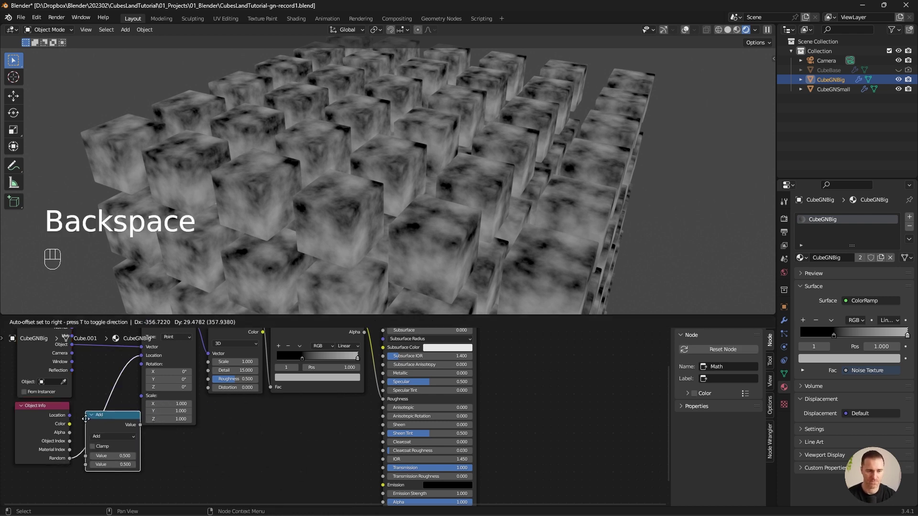
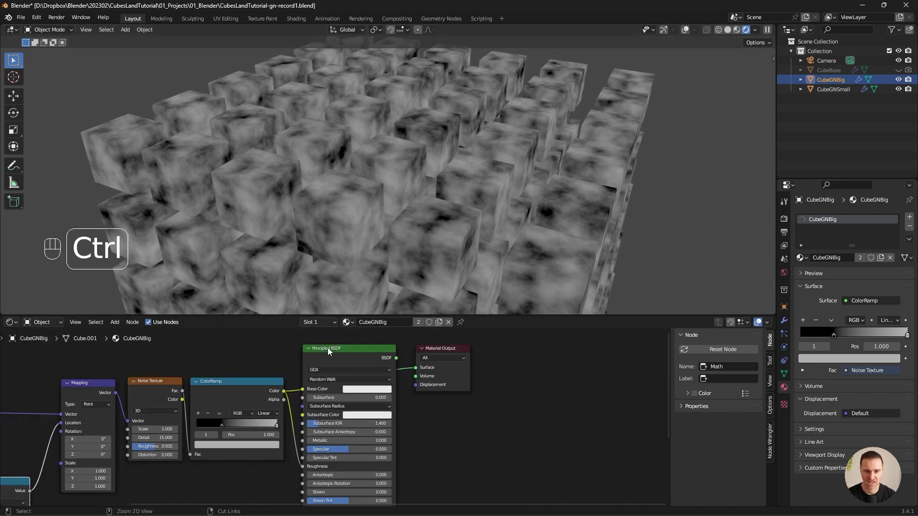
# Preview the full Principled BSDF glass material on the big cubes again.
pyautogui.click(336, 352)
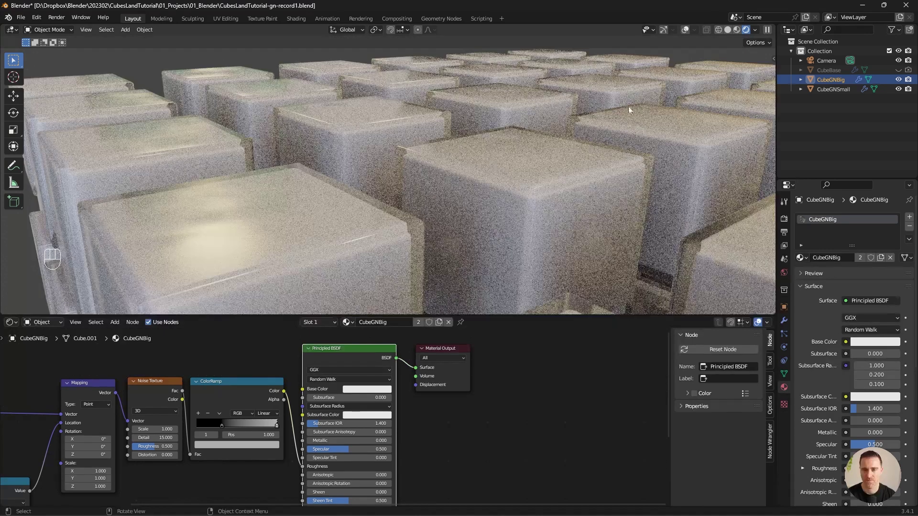
pyautogui.moveTo(761, 34); pyautogui.dragTo(269, 343)
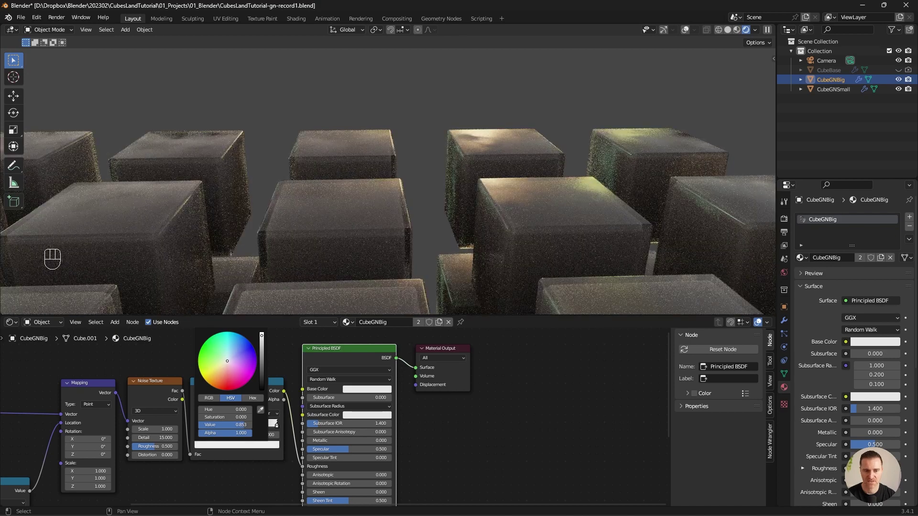
# Lower the Value of the ColorRamp's white stop to darken the light end of the noise.
pyautogui.click(478, 206)
pyautogui.middleClick(467, 202)
pyautogui.click(627, 202)
pyautogui.middleClick(607, 202)
pyautogui.click(603, 201)
pyautogui.middleClick(602, 202)
pyautogui.click(571, 204)
pyautogui.middleClick(571, 203)
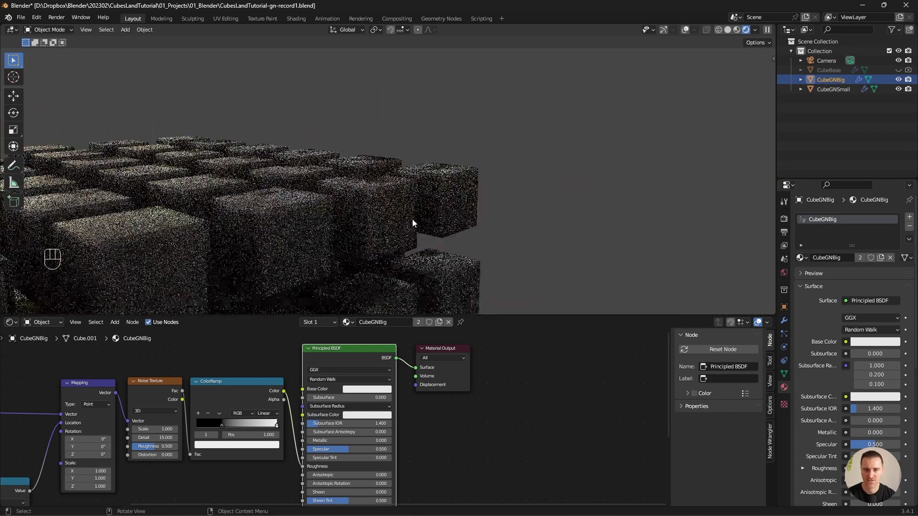
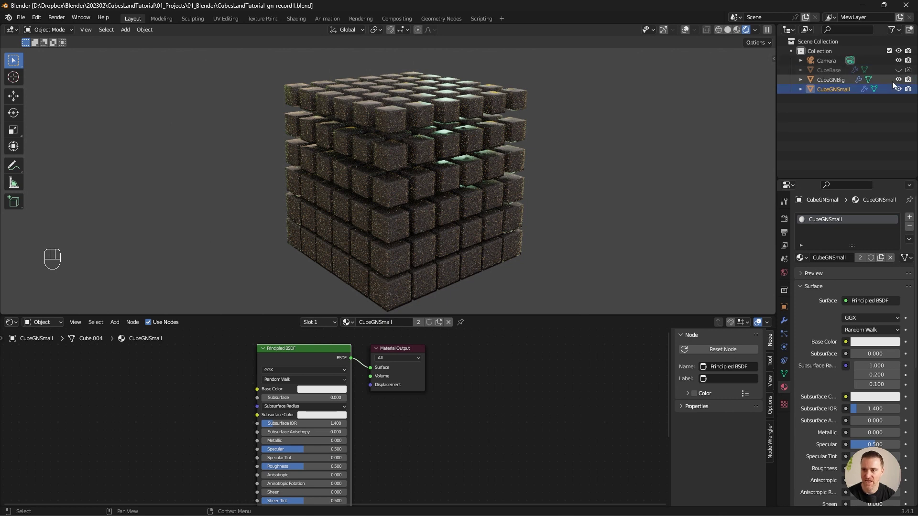
# Set the World background colour Value to 0 (black), then go back to the small cubes' Object nodes.
pyautogui.click(900, 83)
pyautogui.moveTo(757, 34); pyautogui.dragTo(69, 341)
pyautogui.moveTo(57, 326); pyautogui.dragTo(53, 348)
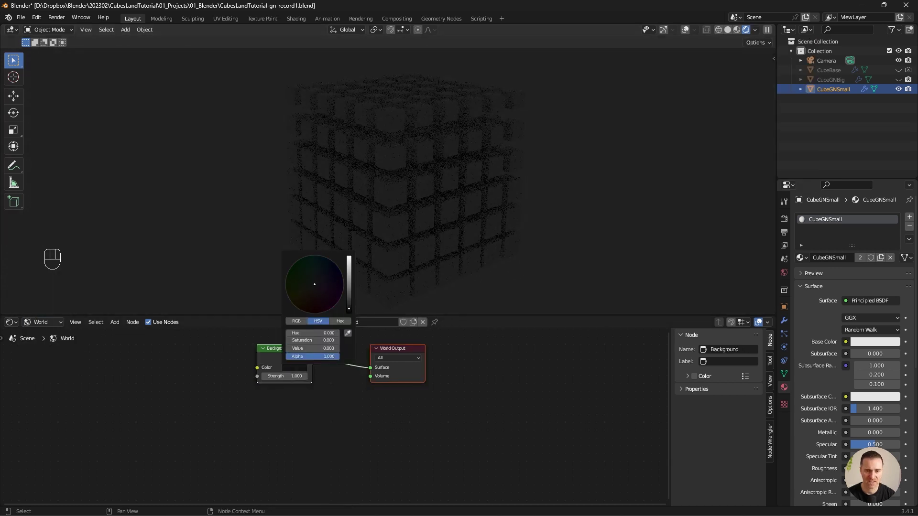
pyautogui.click(84, 373)
pyautogui.click(51, 329)
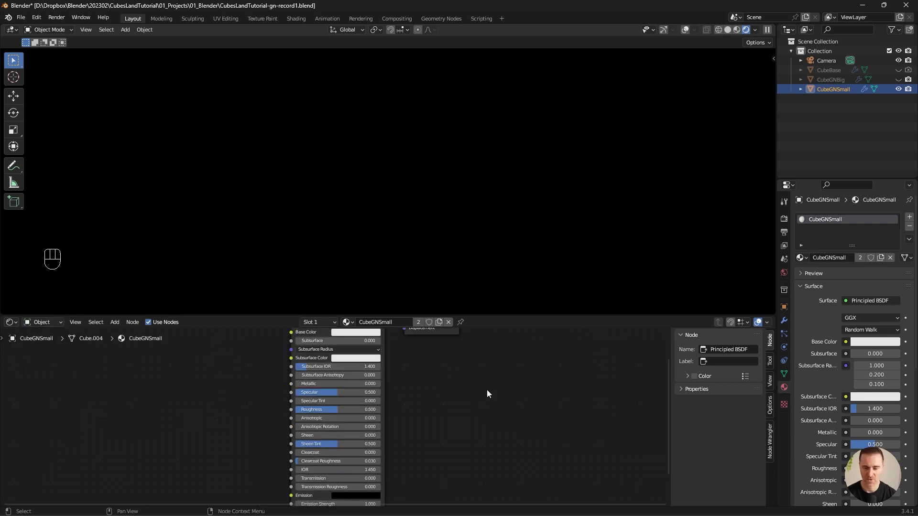
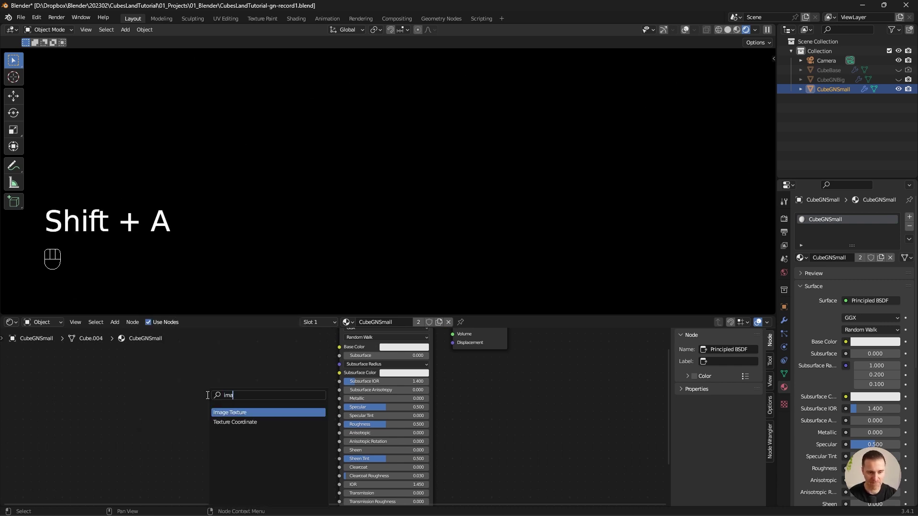
# Add an Image Texture node with texture coordinates and load the dotGrid PNG into it.
pyautogui.press('ctrl+t')
pyautogui.click(297, 399)
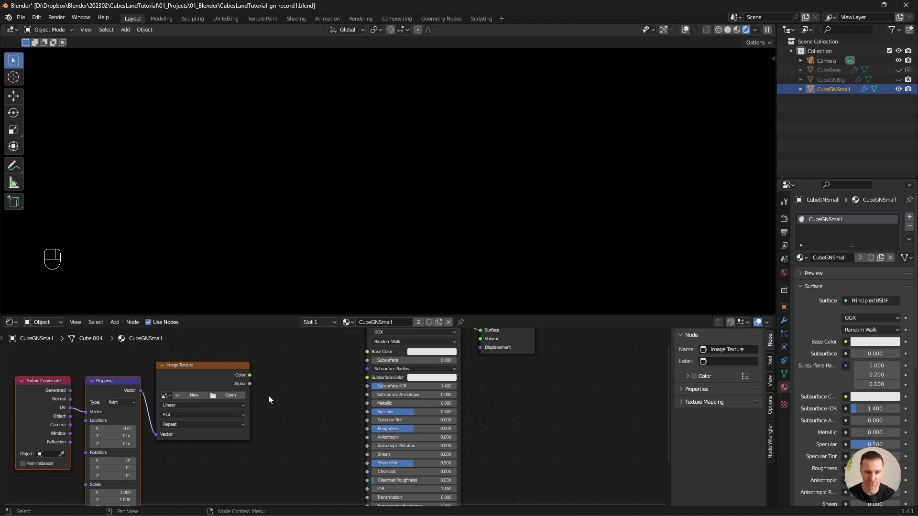
pyautogui.click(289, 402)
# Add a ColorRamp after the image and wire it into Emission at strength 20.
pyautogui.press('shift+a')
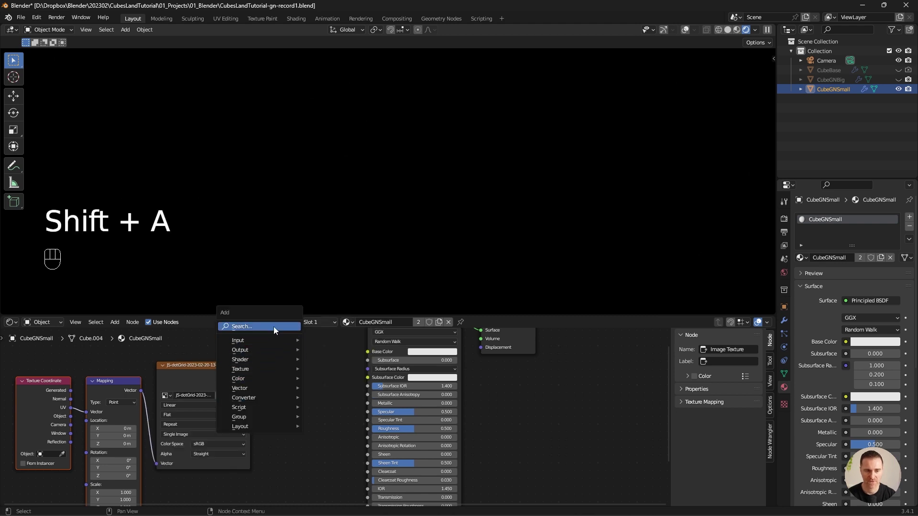
pyautogui.press('o')
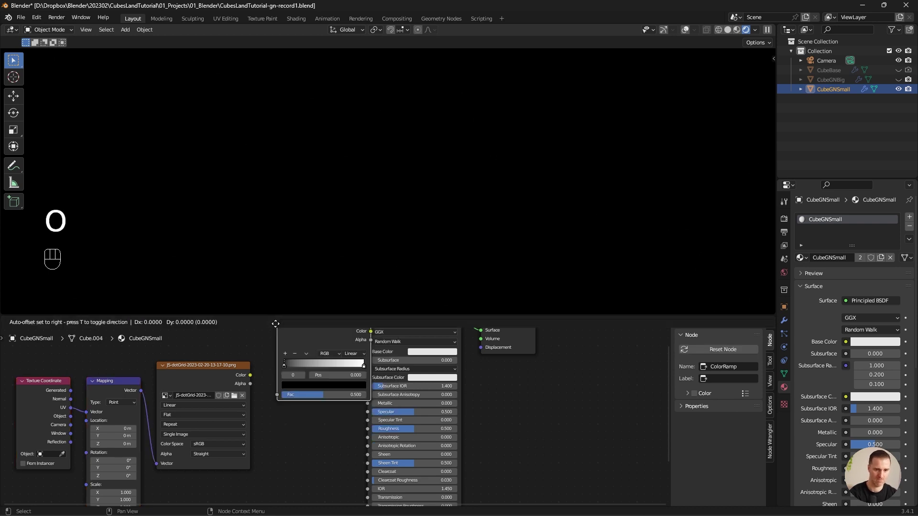
pyautogui.moveTo(272, 363); pyautogui.dragTo(286, 474)
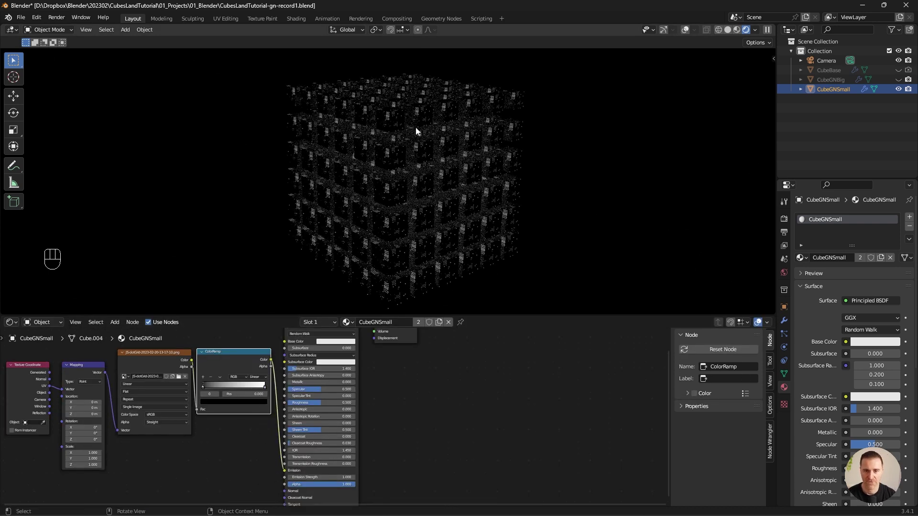
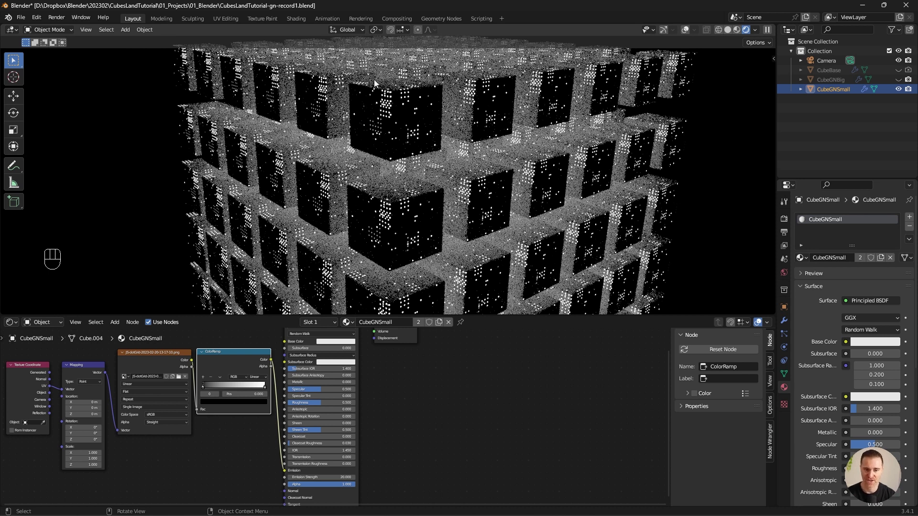
# Make the ColorRamp Constant with the black stop at 0.123 and set Mapping Scale X to 0.1.
pyautogui.moveTo(263, 381); pyautogui.dragTo(267, 414)
pyautogui.moveTo(291, 392); pyautogui.dragTo(284, 392)
pyautogui.moveTo(283, 392); pyautogui.dragTo(191, 448)
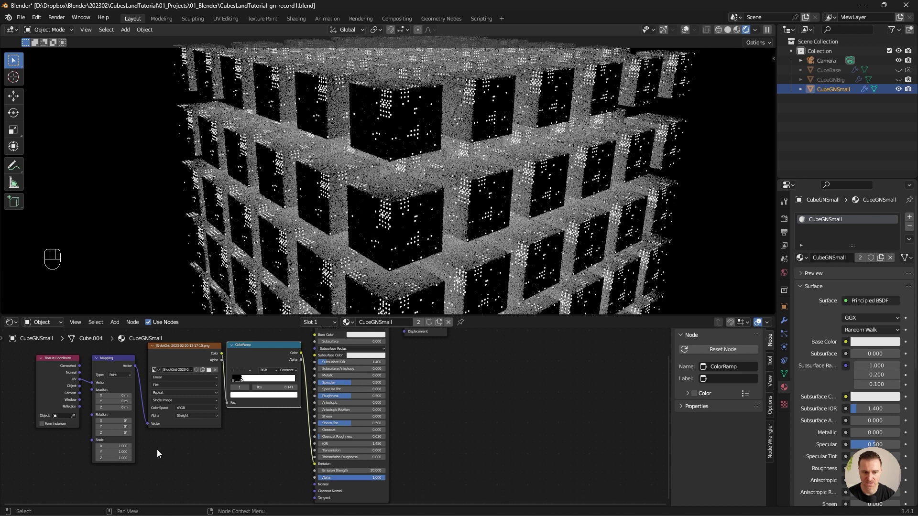
pyautogui.click(522, 243)
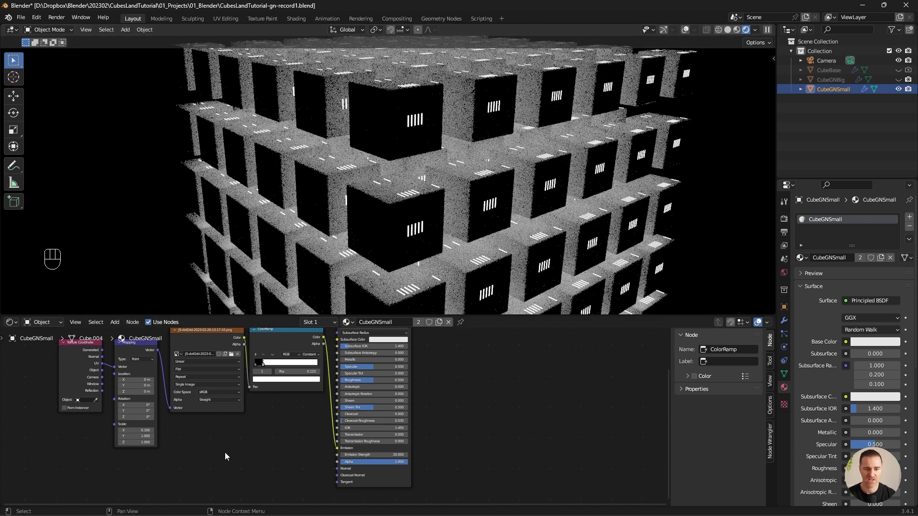
# Add an Object Info node and route its Random output through a Math Multiply into Mapping Location.
pyautogui.press('shift+a')
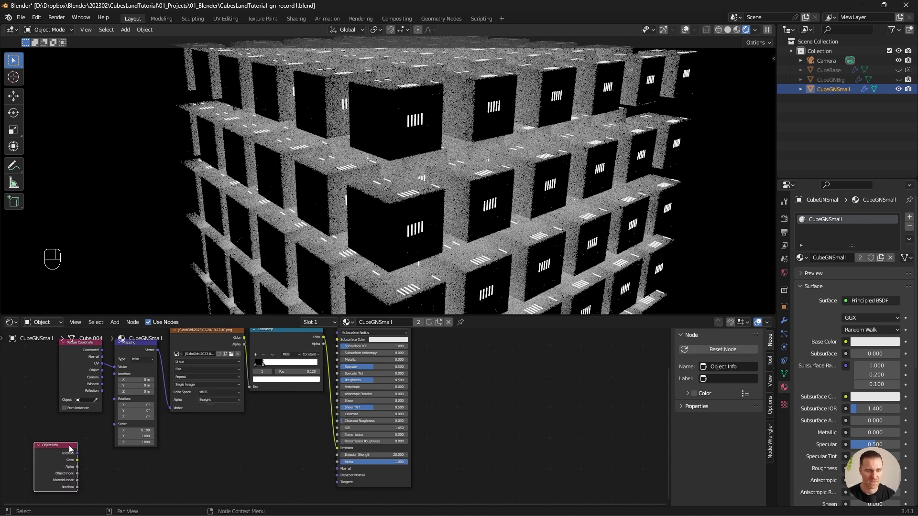
pyautogui.moveTo(104, 463); pyautogui.dragTo(116, 380)
pyautogui.press('shift+a')
pyautogui.press('BackSpace')
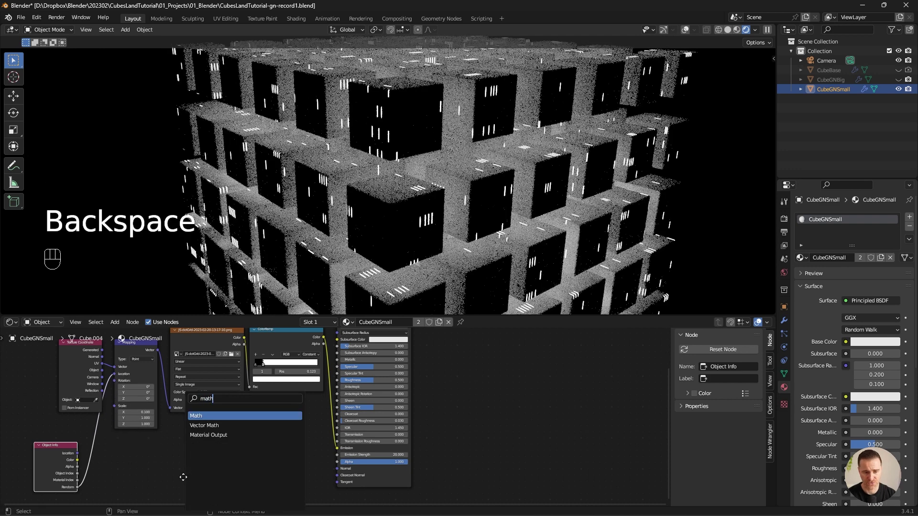
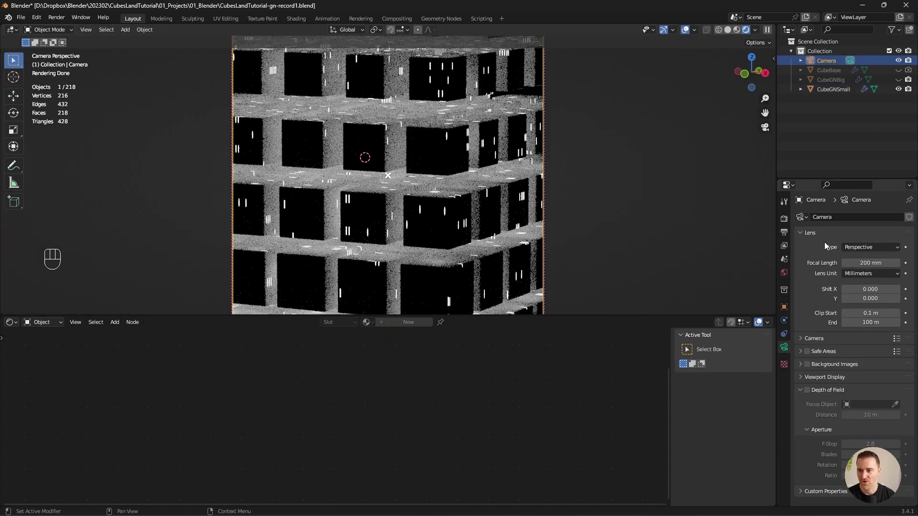
# Make the camera Orthographic with an orthographic scale of 12.414.
pyautogui.moveTo(858, 251); pyautogui.dragTo(874, 274)
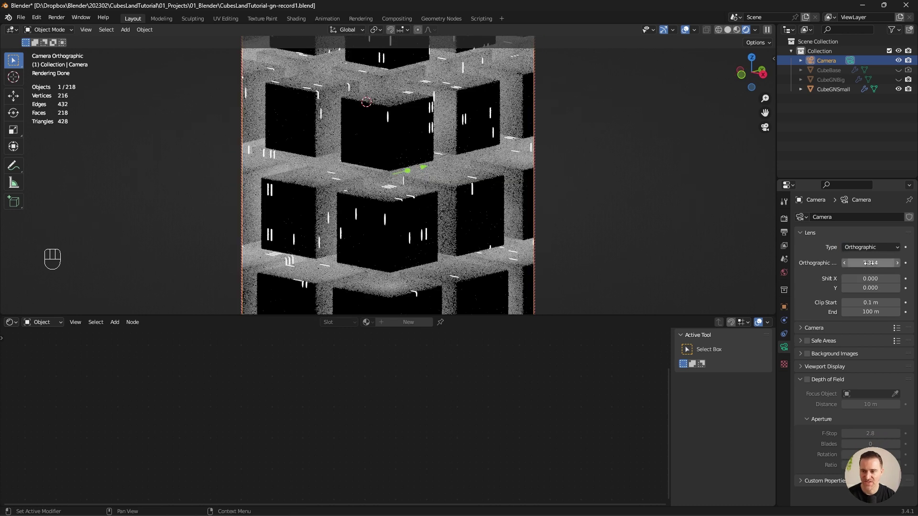
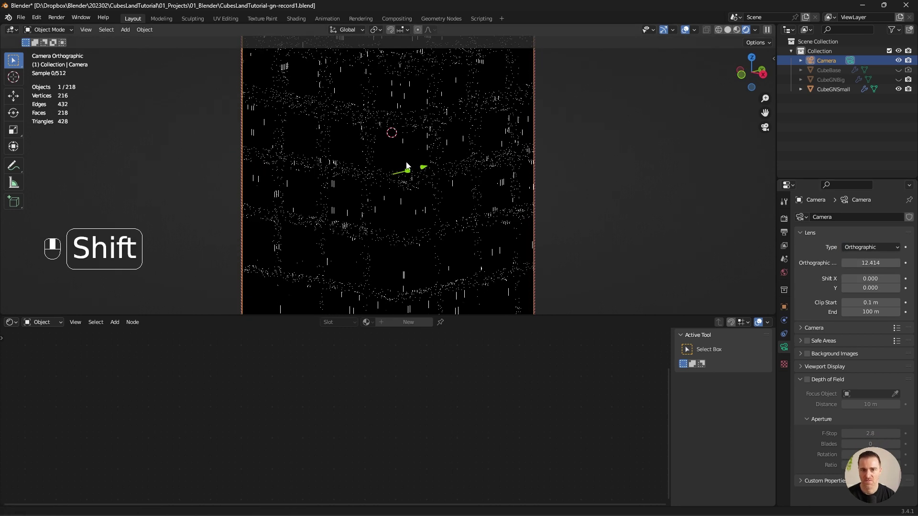
# Set the CubeGNSmall ramp's white stop to a pale blue.
pyautogui.click(406, 166)
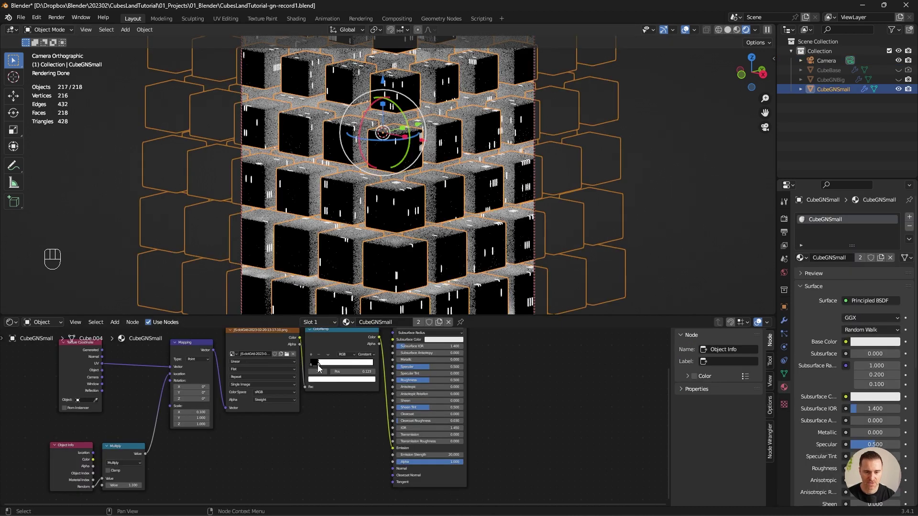
pyautogui.click(319, 382)
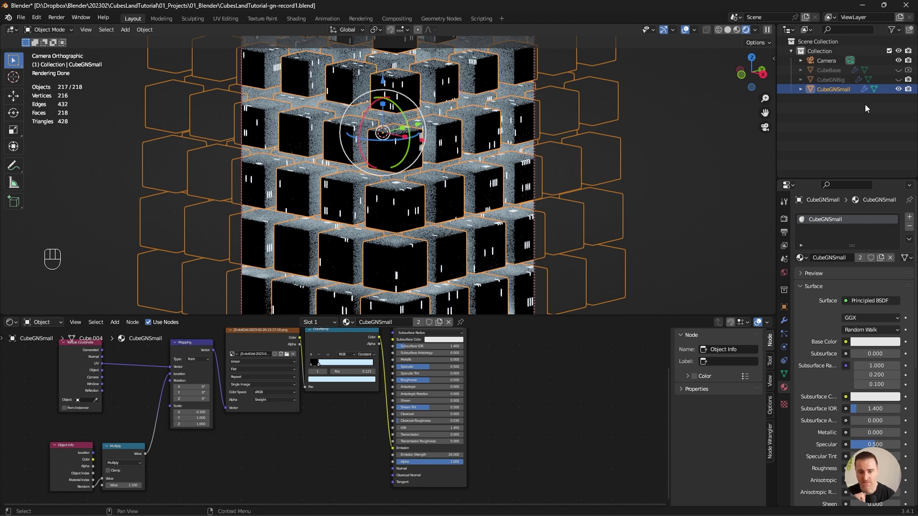
pyautogui.press('g')
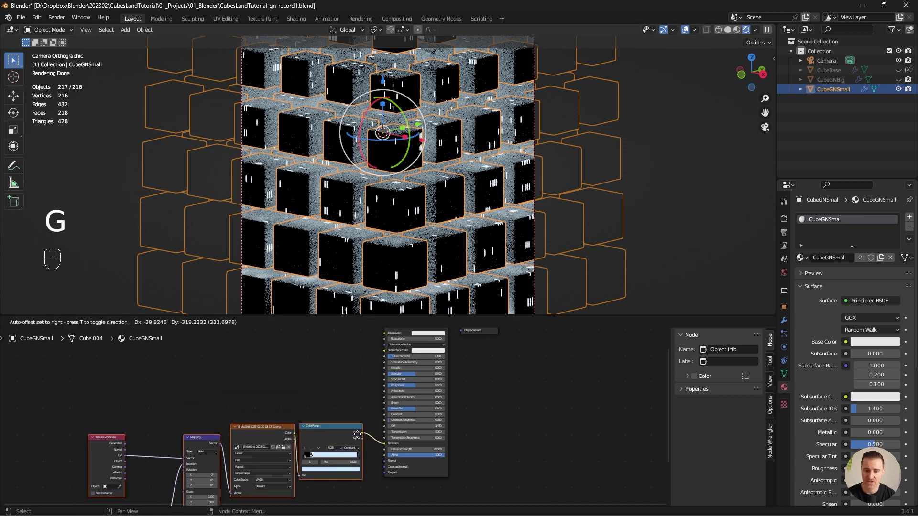
# Adjust emission strength, show CubeGNBig again, and connect the colour ramp to Alpha.
pyautogui.click(498, 458)
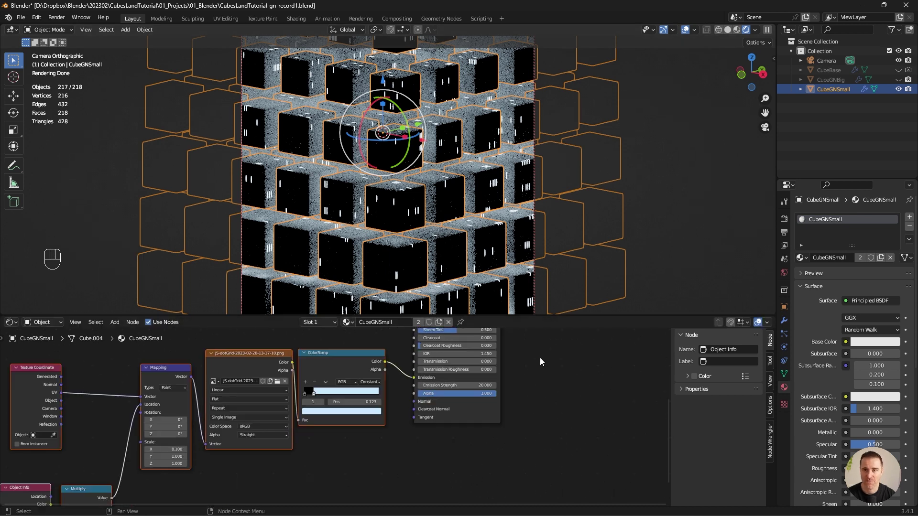
pyautogui.click(387, 366)
pyautogui.moveTo(391, 384); pyautogui.dragTo(413, 397)
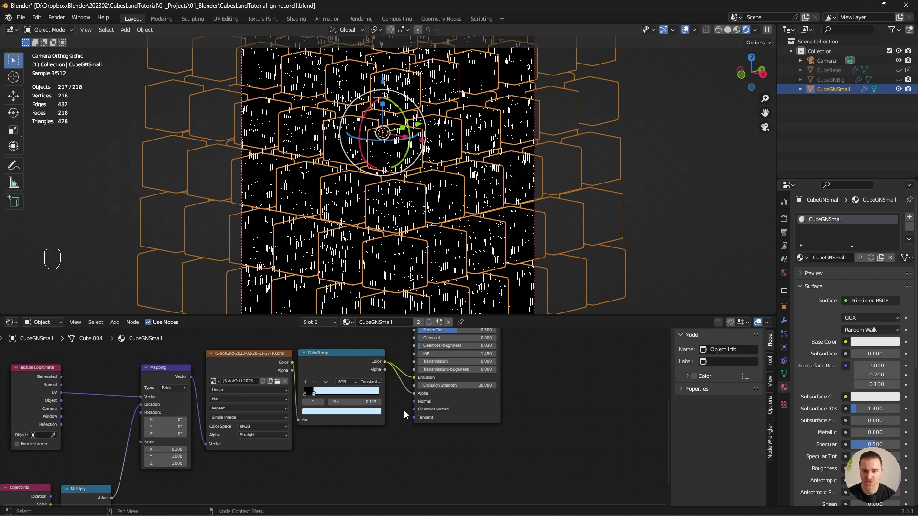